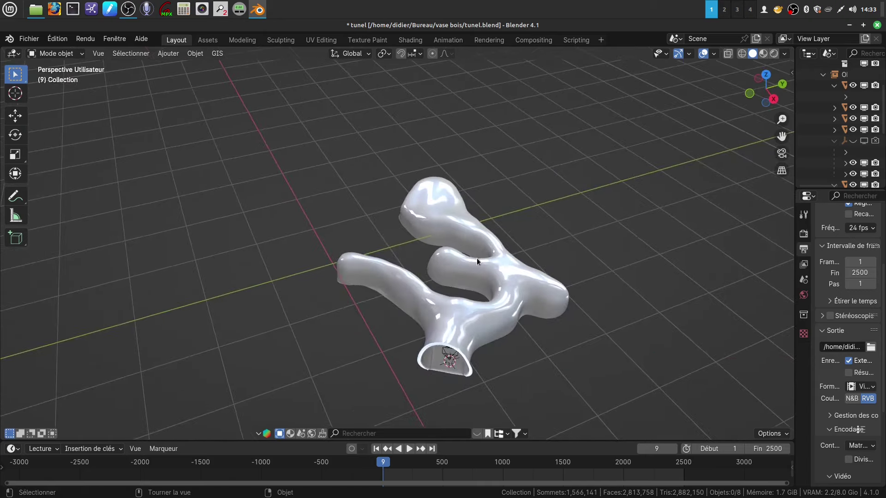
Orbit the tunnel and move in close to its open end with the camera inside
{"action": "left_click_drag", "start_coordinate": [472, 281], "coordinate": [452, 265]}
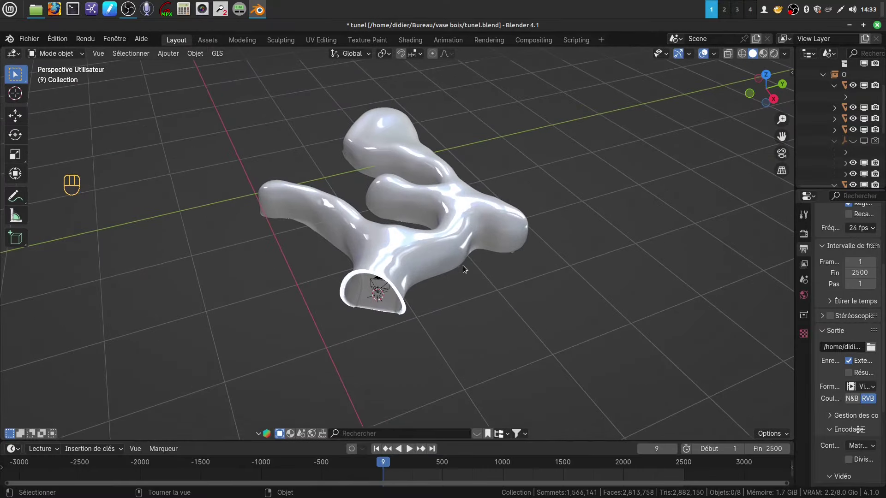
{"action": "left_click_drag", "start_coordinate": [472, 261], "coordinate": [527, 245]}
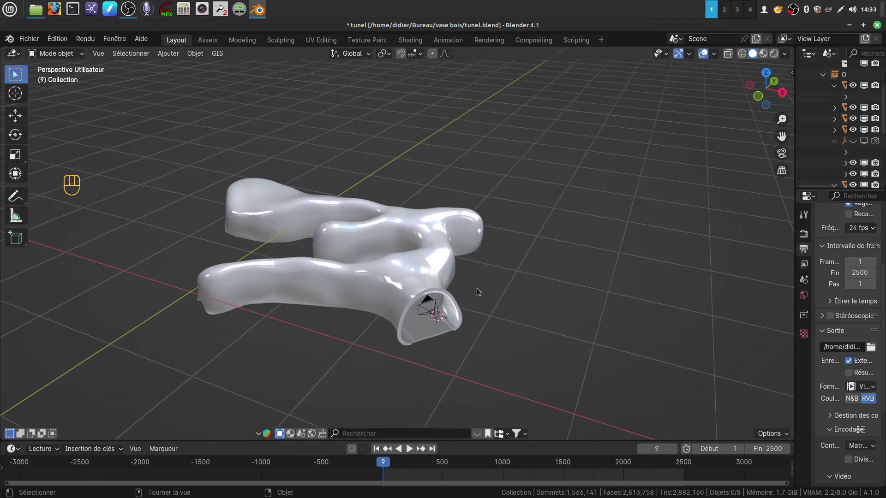